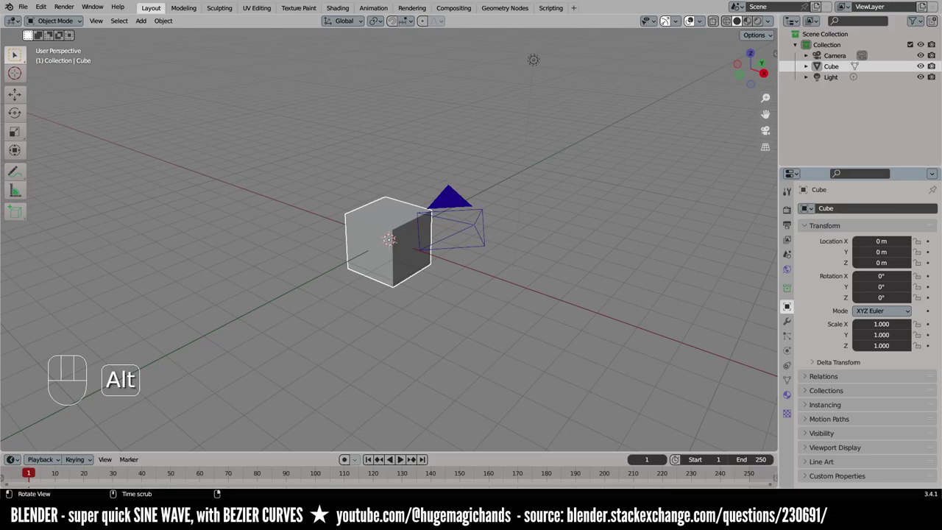
Start a new file and delete the default cube, camera and light, leaving an empty scene
{"action": "key", "text": "ctrl+n"}
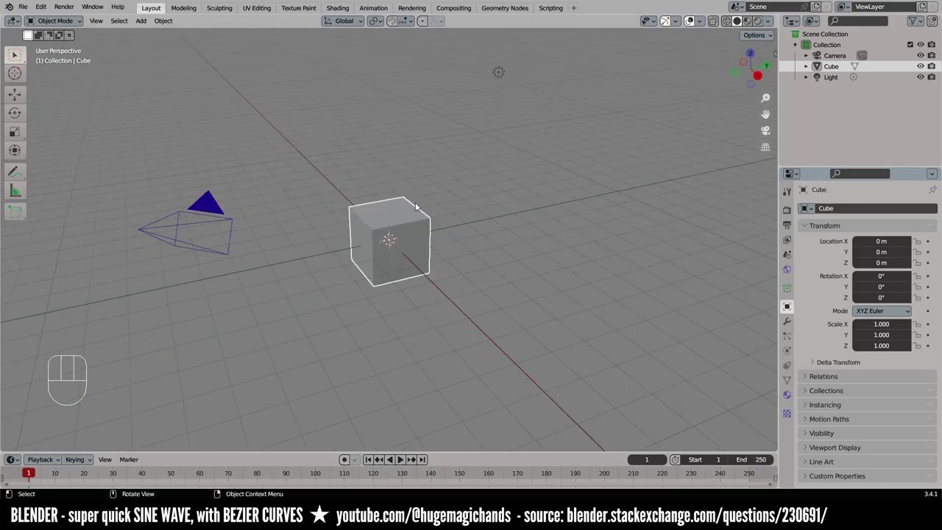
{"action": "left_click_drag", "start_coordinate": [47, 7], "coordinate": [51, 164]}
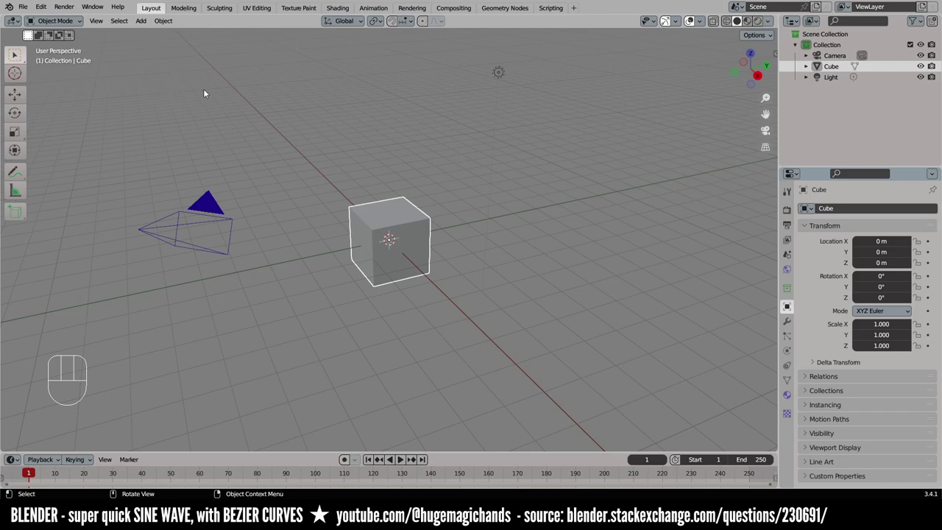
{"action": "left_click", "coordinate": [526, 188]}
{"action": "key", "text": "a"}
{"action": "key", "text": "Delete"}
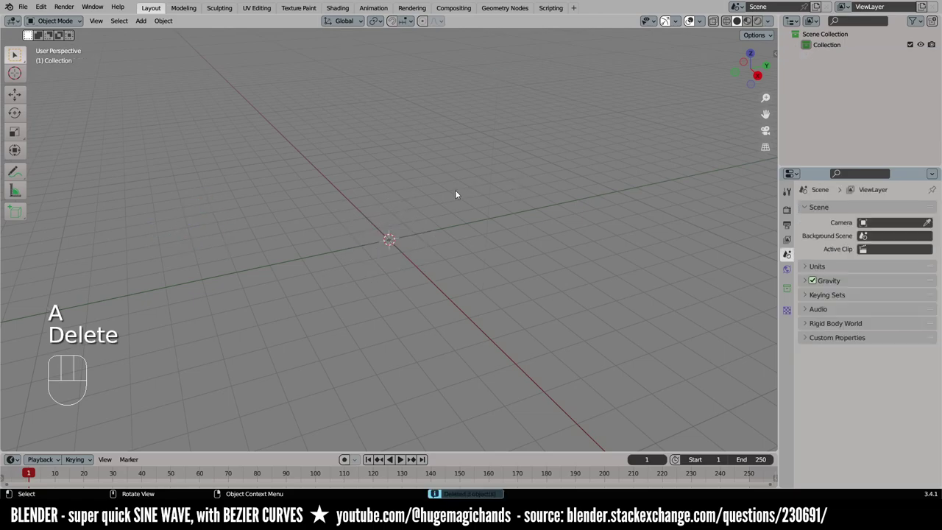
Bring up the add-object list (Shift+A) to insert the Z Function curve
{"action": "key", "text": "shift+a"}
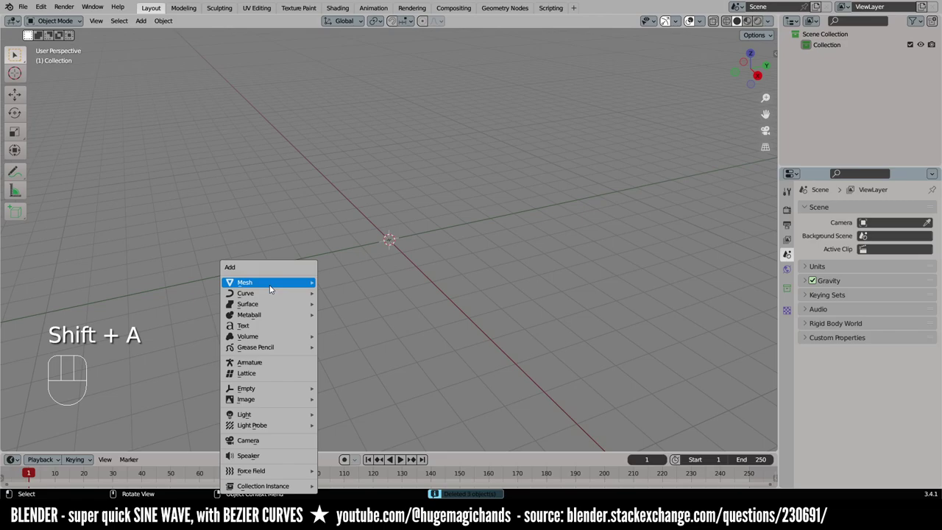
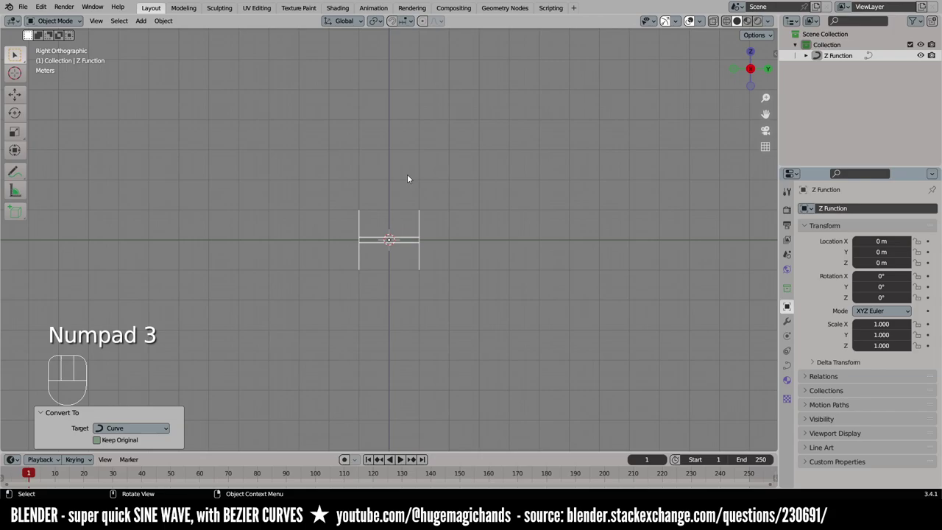
In Edit Mode, delete the Z Function's extra geometry, keeping only the wave line
{"action": "key", "text": "Tab"}
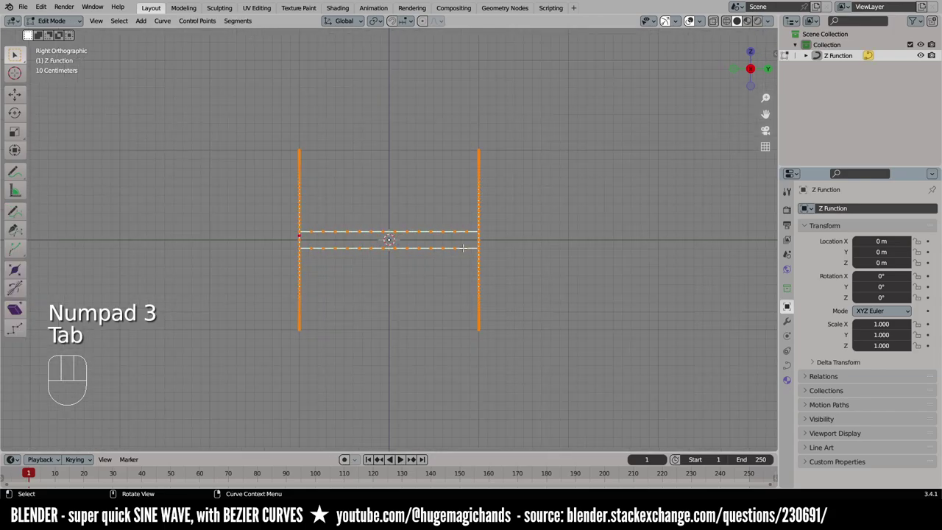
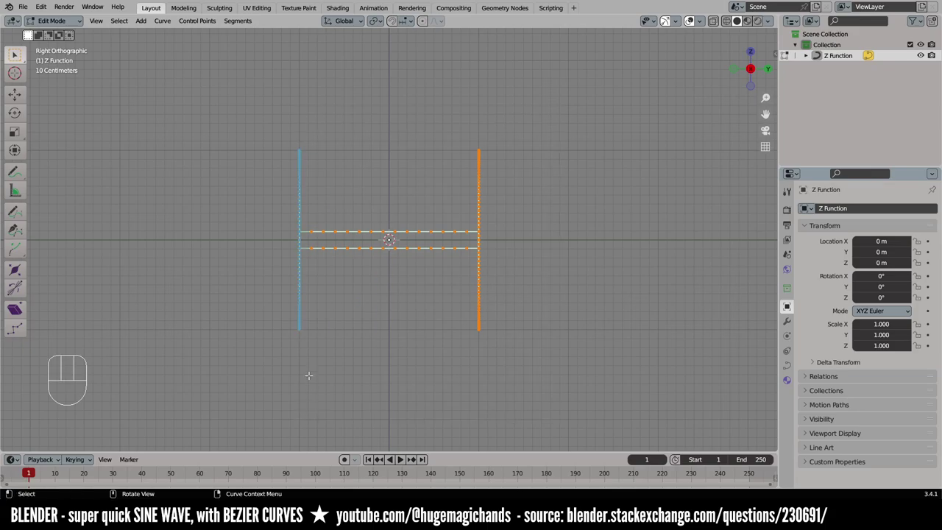
{"action": "key", "text": "Delete"}
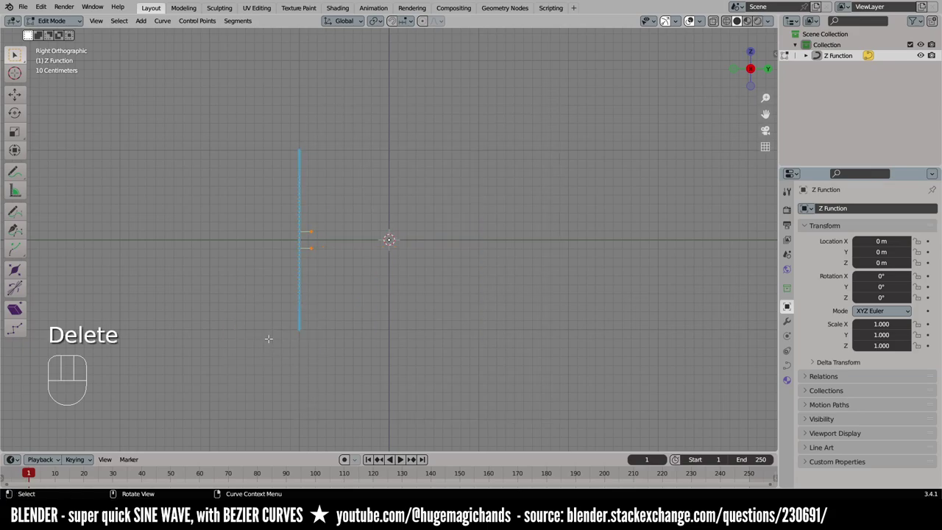
Delete the last stray points, return to Object Mode and view the sine wave from the front
{"action": "key", "text": "Delete"}
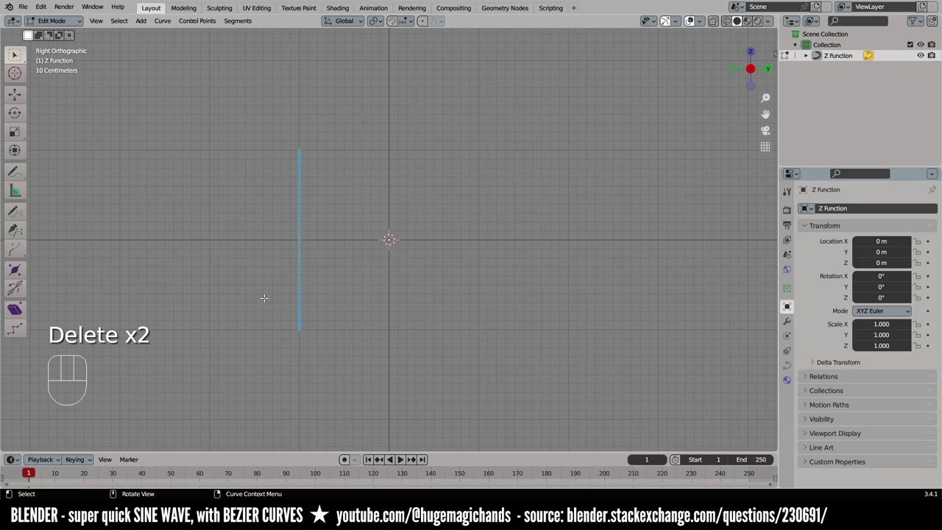
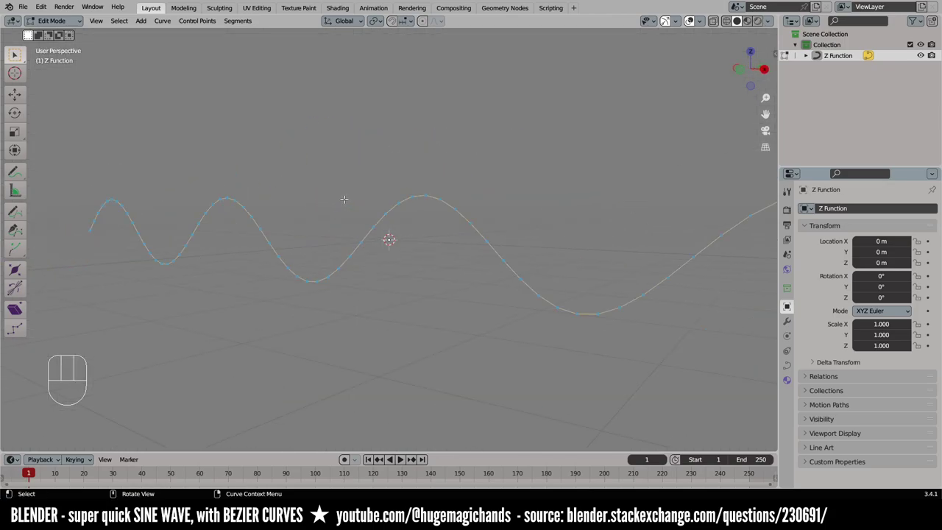
{"action": "key", "text": "Tab"}
{"action": "left_click_drag", "start_coordinate": [364, 204], "coordinate": [383, 204]}
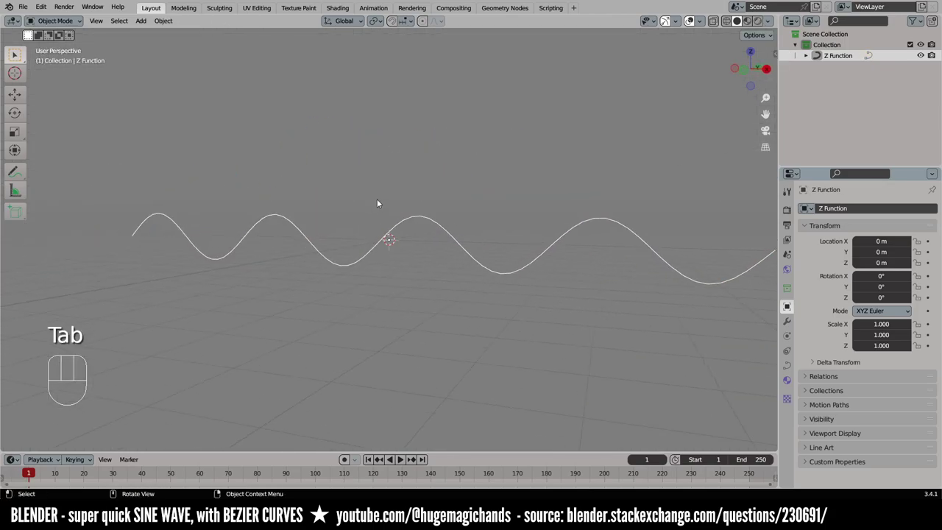
{"action": "key", "text": "KP_1"}
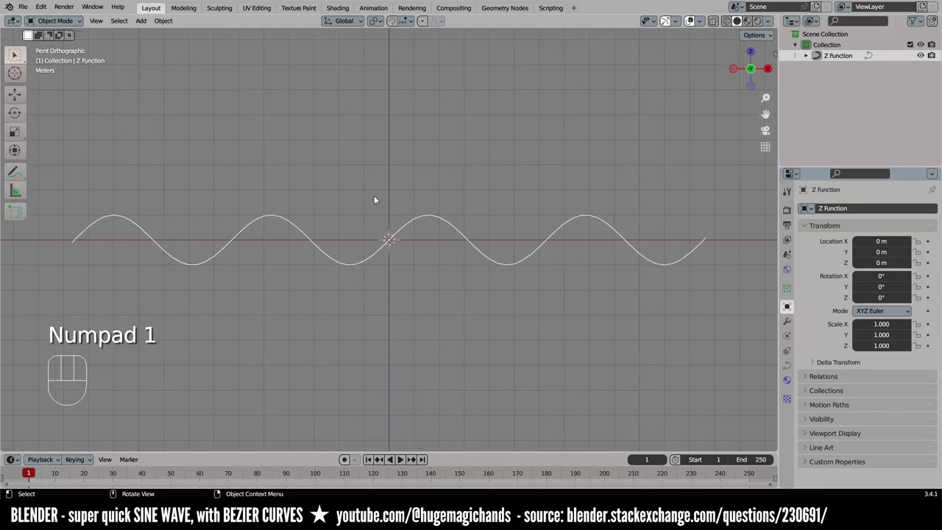